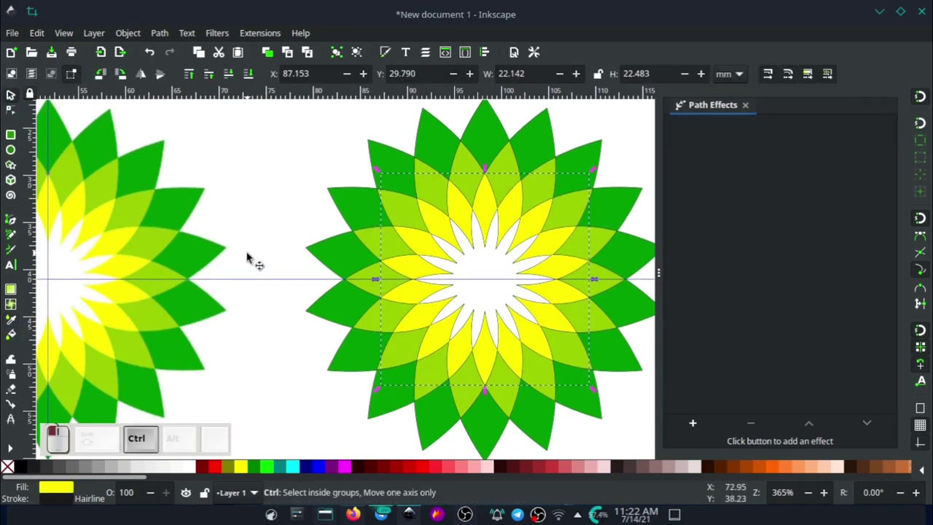
- Drag the horizontal guide from the ruler through the centres of both flower logos
{"action": "left_click", "coordinate": [478, 226]}
{"action": "scroll", "scroll_direction": "down", "scroll_amount": 3}
{"action": "left_click_drag", "start_coordinate": [553, 227], "coordinate": [318, 262]}
{"action": "scroll", "scroll_direction": "up", "scroll_amount": 3}
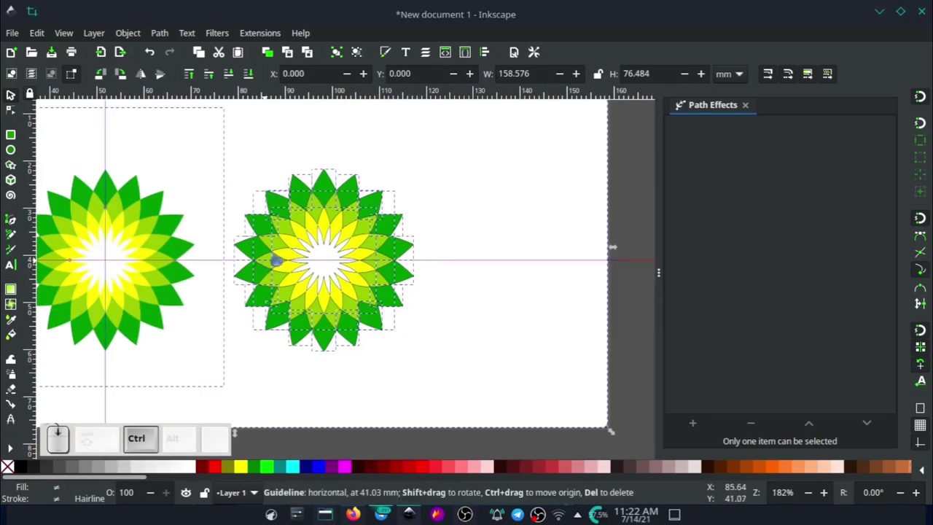
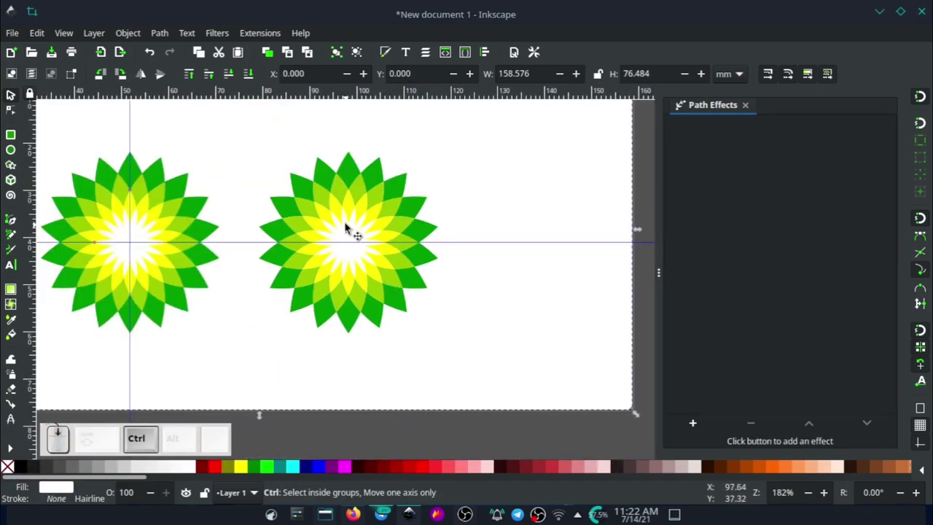
- Rubber-band select the right flower's pieces and group them with Ctrl+G
{"action": "scroll", "scroll_direction": "down", "scroll_amount": 3}
{"action": "scroll", "scroll_direction": "up", "scroll_amount": 3}
{"action": "scroll", "scroll_direction": "down", "scroll_amount": 3}
{"action": "left_click_drag", "start_coordinate": [556, 133], "coordinate": [420, 263]}
{"action": "scroll", "scroll_direction": "up", "scroll_amount": 3}
{"action": "key", "text": "ctrl+g"}
- Select the whole right flower group, ready to lower its opacity
{"action": "scroll", "scroll_direction": "down", "scroll_amount": 3}
{"action": "scroll", "scroll_direction": "up", "scroll_amount": 3}
{"action": "left_click_drag", "start_coordinate": [505, 213], "coordinate": [336, 209]}
{"action": "scroll", "scroll_direction": "up", "scroll_amount": 3}
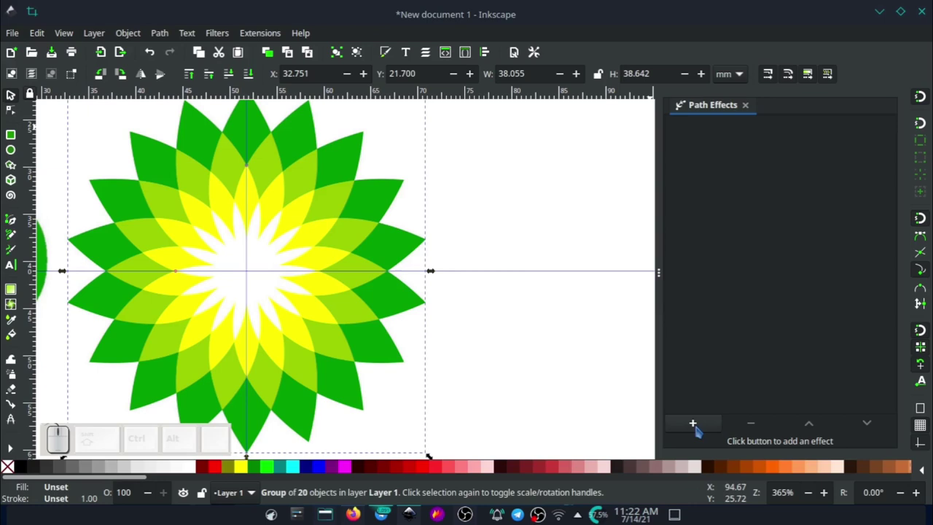